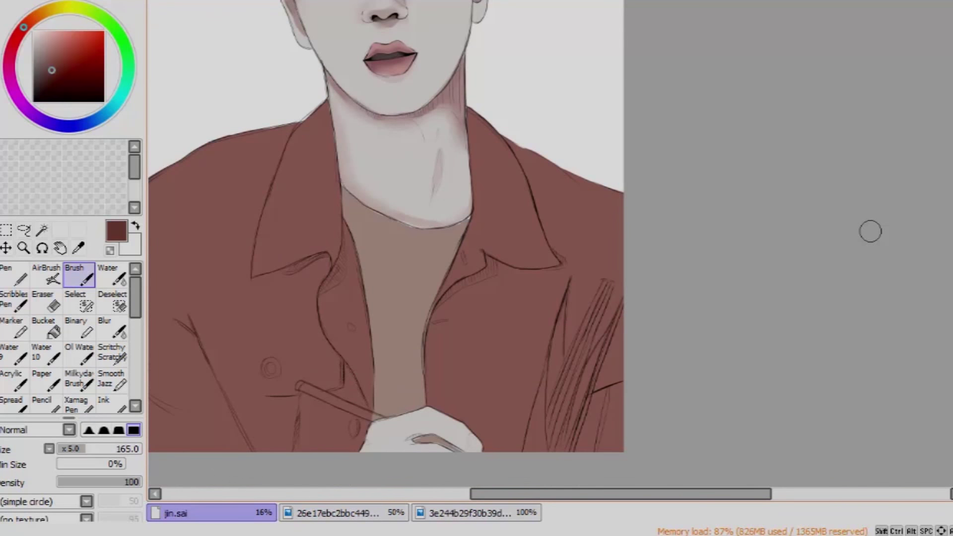
Lay dark brown shading strokes along the shirt's collar and folds.
right_click(304, 235)
right_click(303, 265)
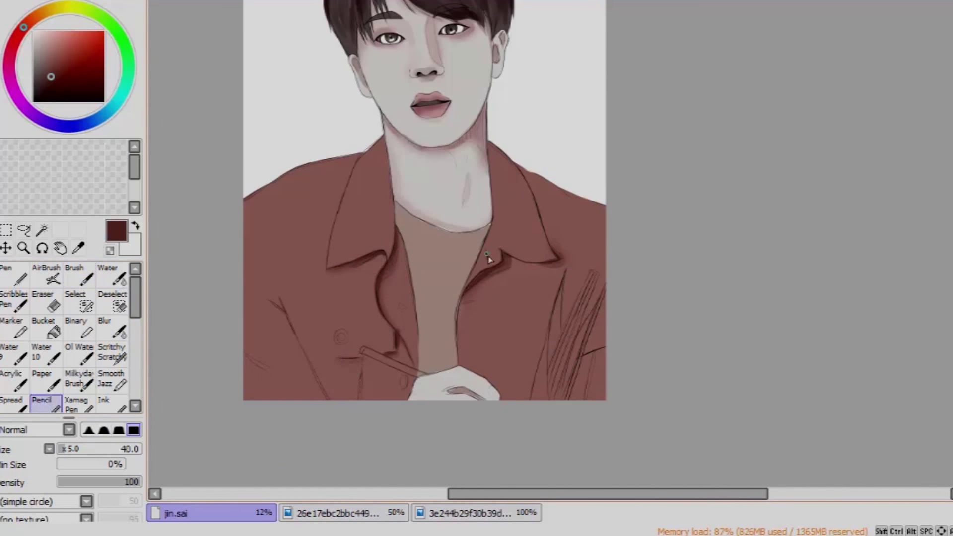
right_click(286, 246)
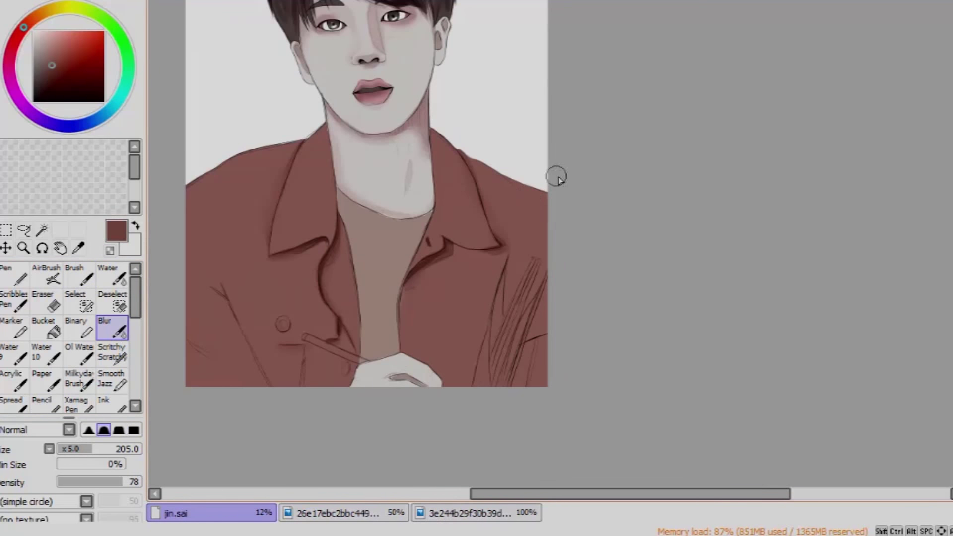
right_click(304, 257)
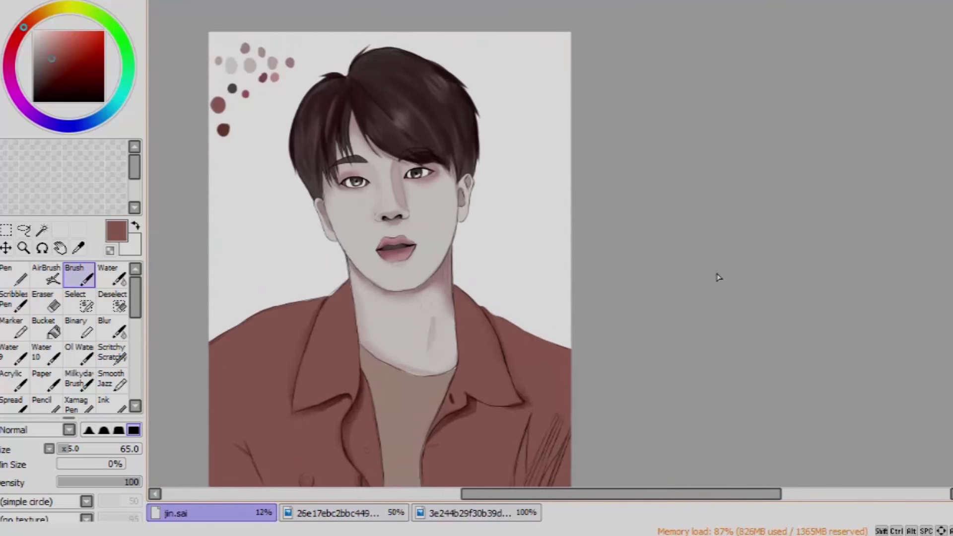
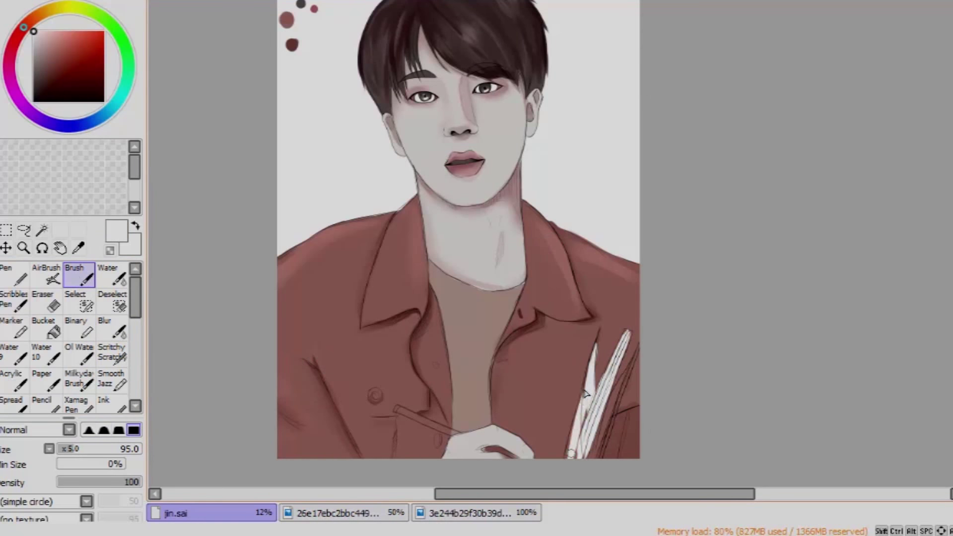
Paint near-white strokes over the sketched shape at the shirt's lower right.
right_click(406, 411)
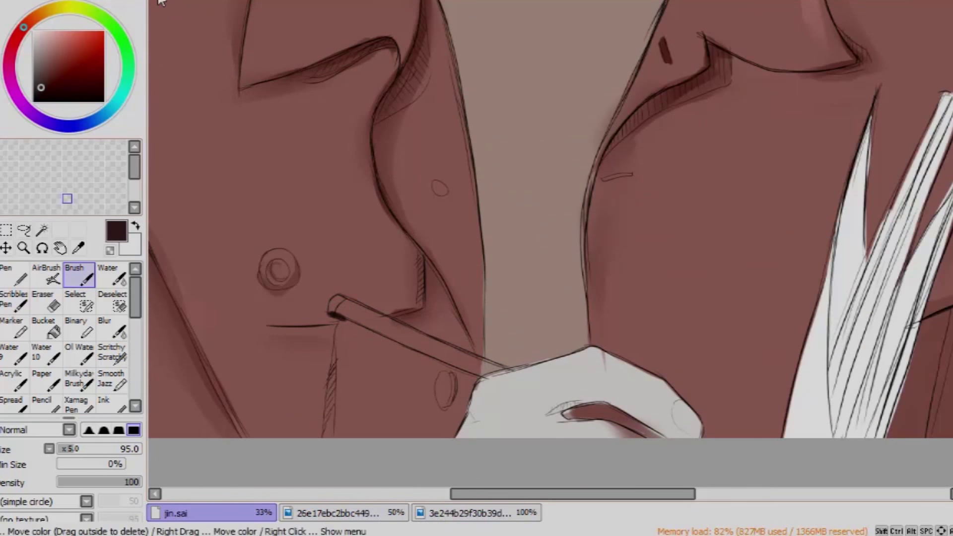